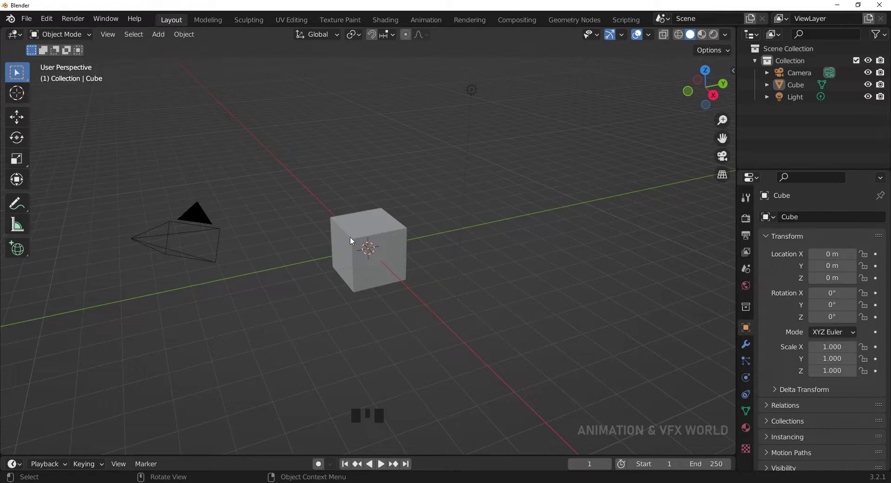
- Add a second cube from Add > Mesh and move it beside the original along Y
{"action": "left_click", "coordinate": [354, 241]}
{"action": "left_click_drag", "start_coordinate": [519, 258], "coordinate": [366, 239]}
{"action": "left_click", "coordinate": [300, 190]}
{"action": "left_click", "coordinate": [367, 240]}
{"action": "left_click_drag", "start_coordinate": [303, 210], "coordinate": [360, 234]}
{"action": "left_click", "coordinate": [285, 184]}
{"action": "key", "text": "shift+a"}
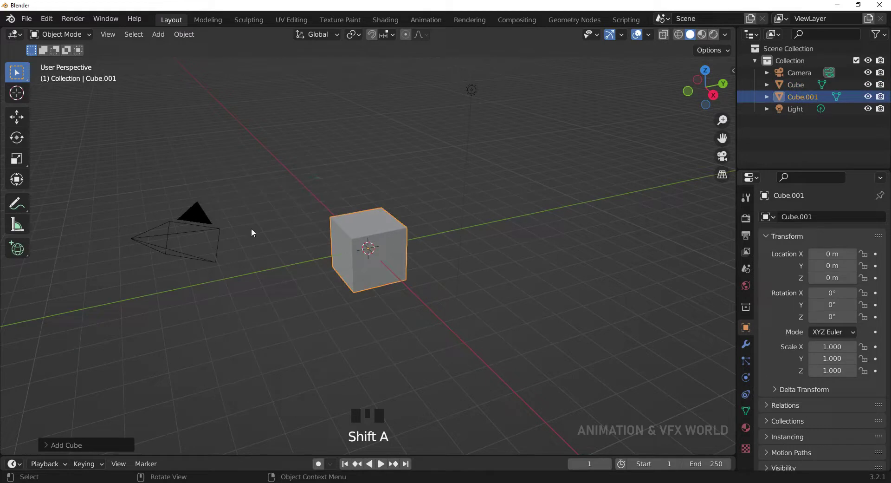
{"action": "left_click_drag", "start_coordinate": [17, 120], "coordinate": [378, 262]}
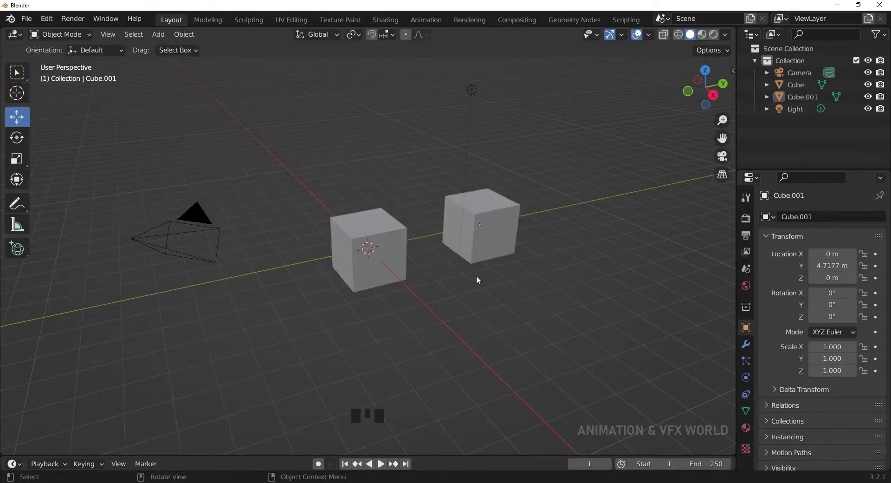
- Select the original cube in front view and shrink it to a tiny size (about 0.01 x 0.01 x 0.043)
{"action": "key", "text": "KP_1"}
{"action": "scroll", "scroll_direction": "up", "scroll_amount": 3}
{"action": "left_click_drag", "start_coordinate": [480, 259], "coordinate": [397, 253]}
{"action": "left_click", "coordinate": [398, 253]}
{"action": "scroll", "scroll_direction": "down", "scroll_amount": 3}
{"action": "left_click_drag", "start_coordinate": [373, 245], "coordinate": [355, 272]}
{"action": "scroll", "scroll_direction": "up", "scroll_amount": 3}
{"action": "left_click_drag", "start_coordinate": [370, 271], "coordinate": [383, 264]}
{"action": "key", "text": "KP_1"}
{"action": "key", "text": "q"}
{"action": "left_click_drag", "start_coordinate": [18, 164], "coordinate": [363, 209]}
{"action": "left_click", "coordinate": [372, 200]}
{"action": "left_click_drag", "start_coordinate": [476, 265], "coordinate": [369, 223]}
- Stretch the cube taller along Z and wider along X, checking from the top view
{"action": "left_click", "coordinate": [368, 223]}
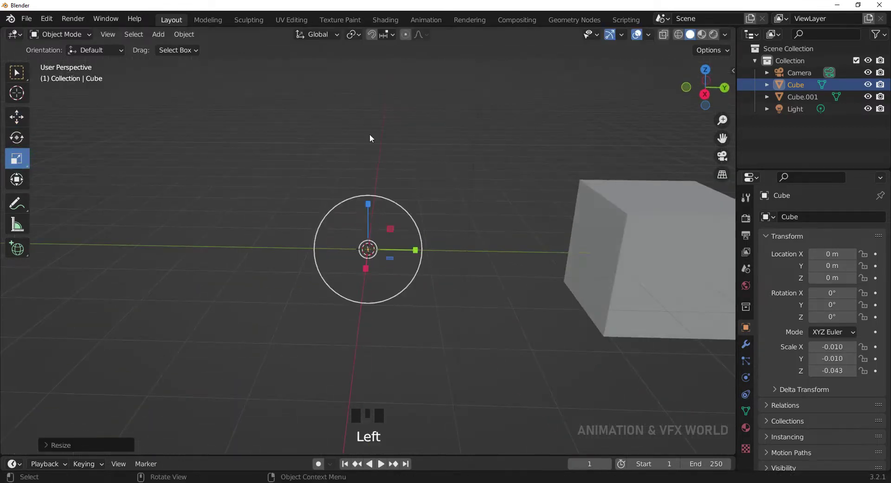
{"action": "left_click", "coordinate": [409, 248]}
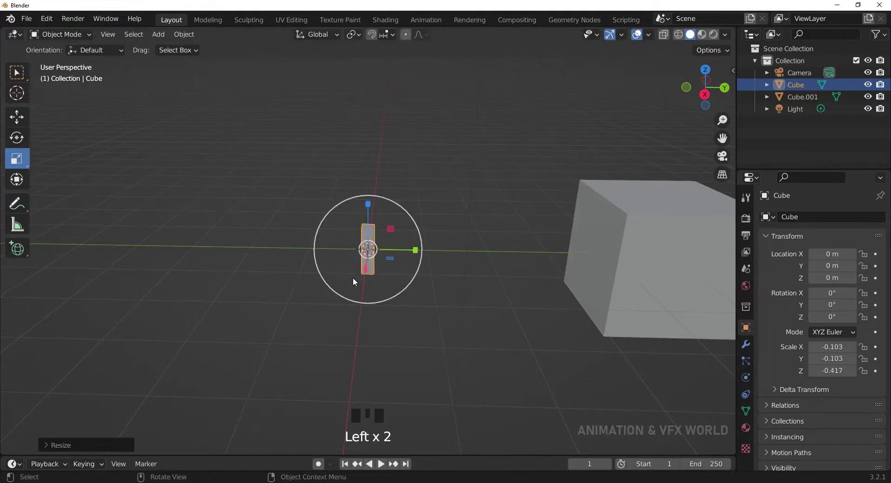
{"action": "left_click", "coordinate": [366, 272]}
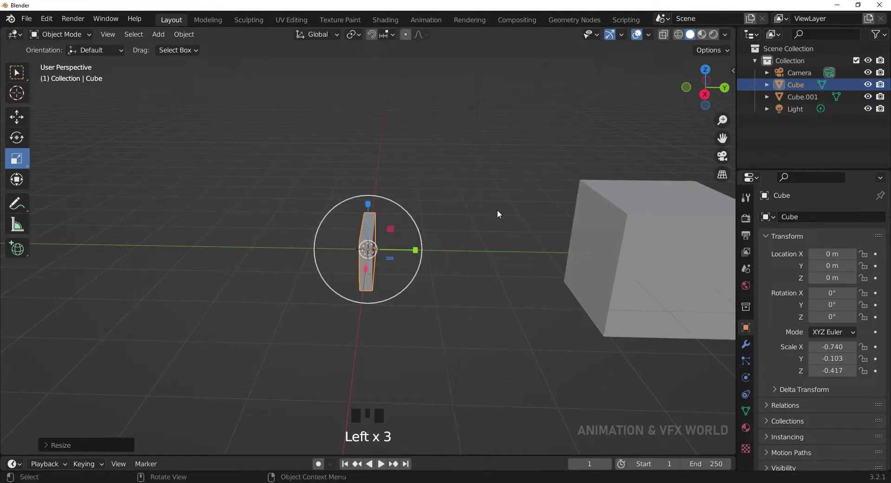
{"action": "key", "text": "KP_7"}
{"action": "left_click", "coordinate": [366, 210]}
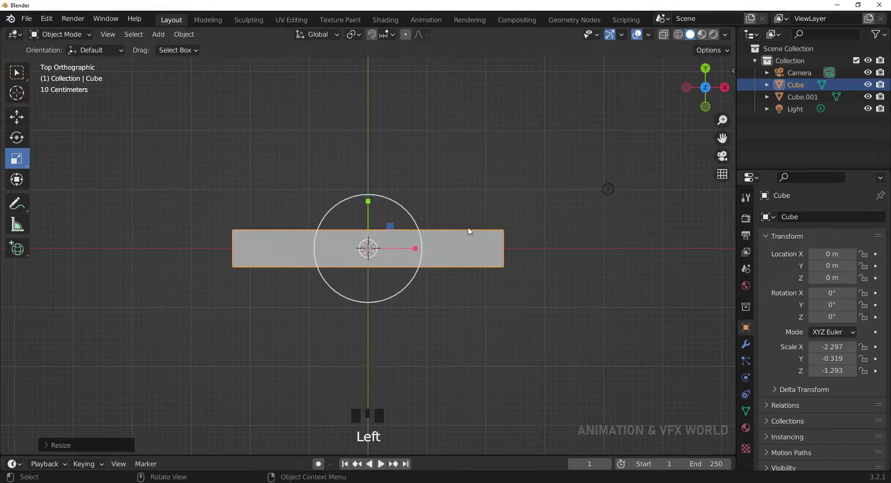
{"action": "left_click", "coordinate": [413, 252]}
- From the front view, enlarge the panel into a thin tall slab (scale about 3.19, 0.32, 2.62)
{"action": "key", "text": "KP_1"}
{"action": "scroll", "scroll_direction": "down", "scroll_amount": 3}
{"action": "left_click", "coordinate": [374, 210]}
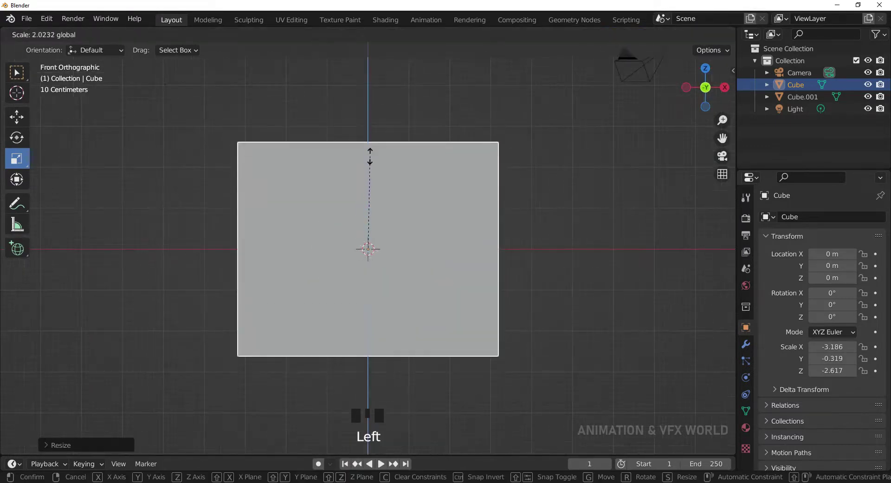
{"action": "left_click_drag", "start_coordinate": [491, 214], "coordinate": [348, 239]}
{"action": "key", "text": "KP_1"}
{"action": "left_click_drag", "start_coordinate": [407, 221], "coordinate": [275, 153]}
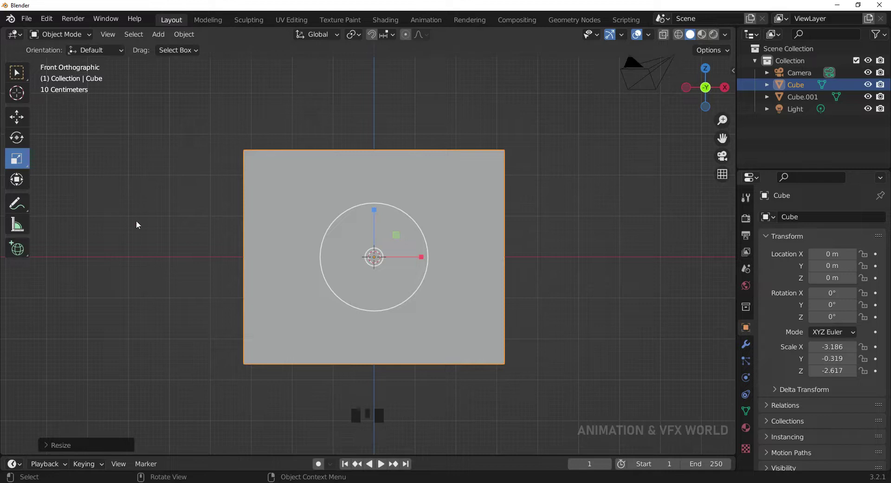
{"action": "left_click_drag", "start_coordinate": [78, 38], "coordinate": [308, 443]}
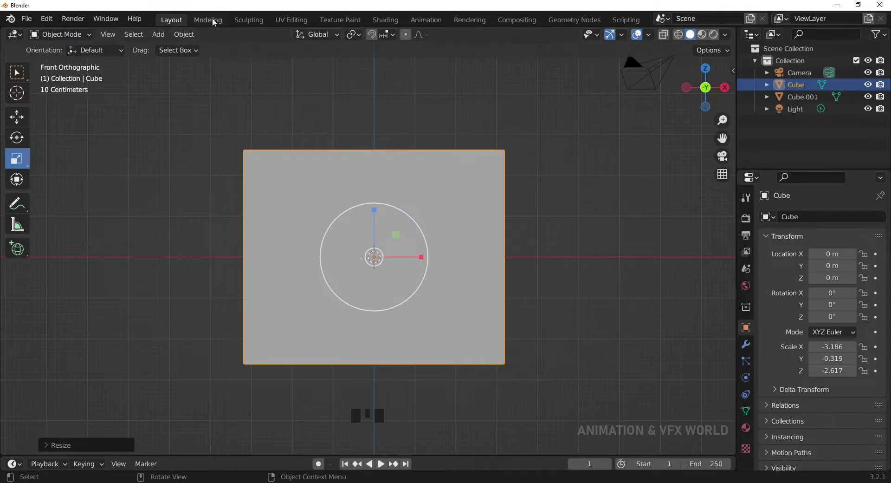
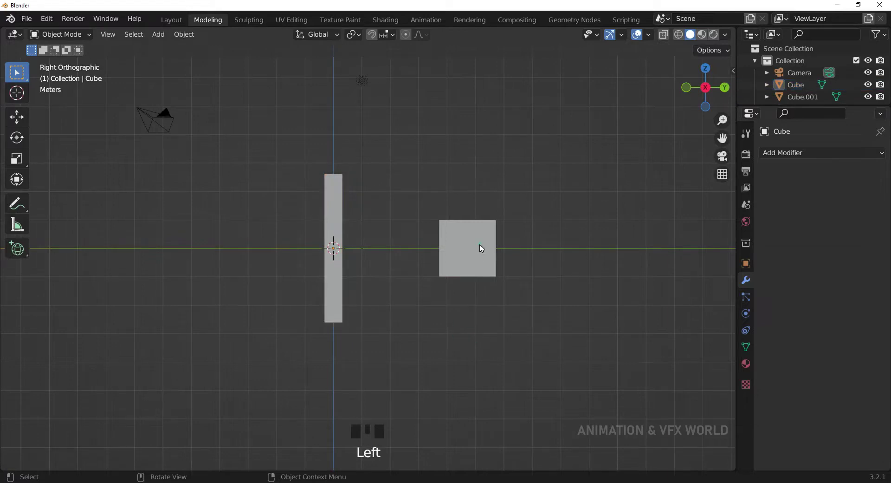
- Select the small cube and Shift-add the thin panel so both are selected in Object Mode
{"action": "left_click", "coordinate": [485, 247]}
{"action": "left_click", "coordinate": [333, 278]}
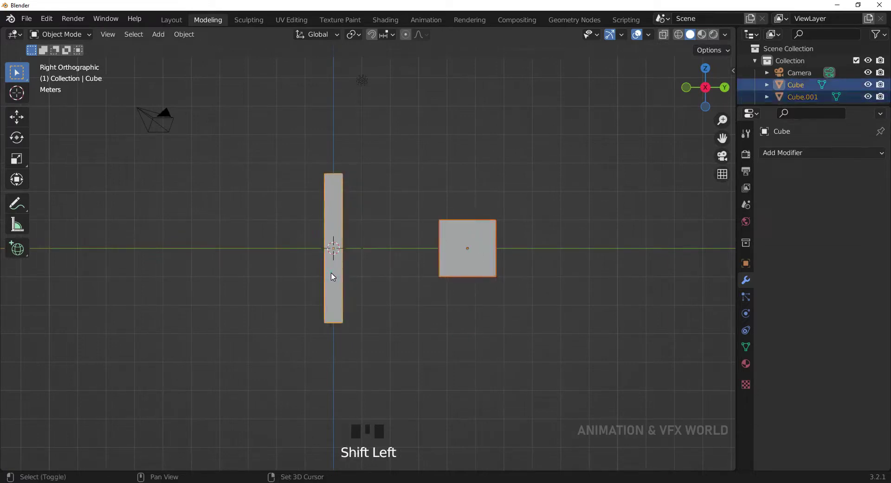
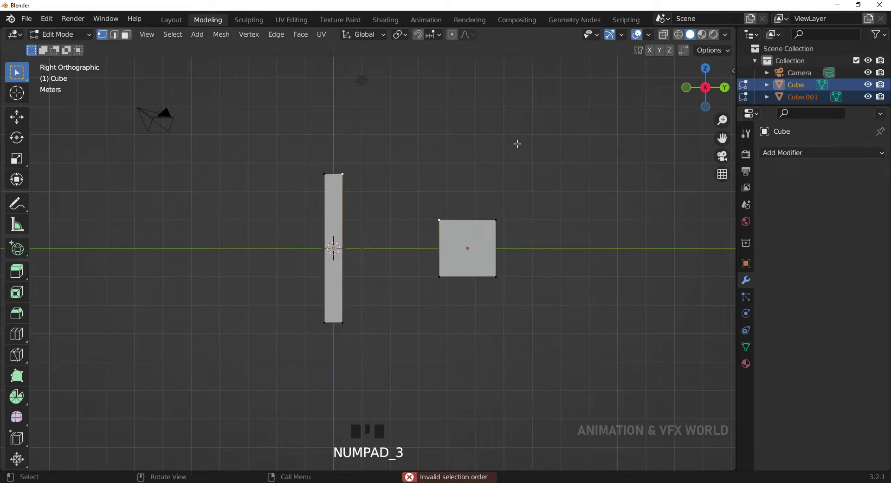
{"action": "key", "text": "Tab"}
{"action": "left_click", "coordinate": [489, 165]}
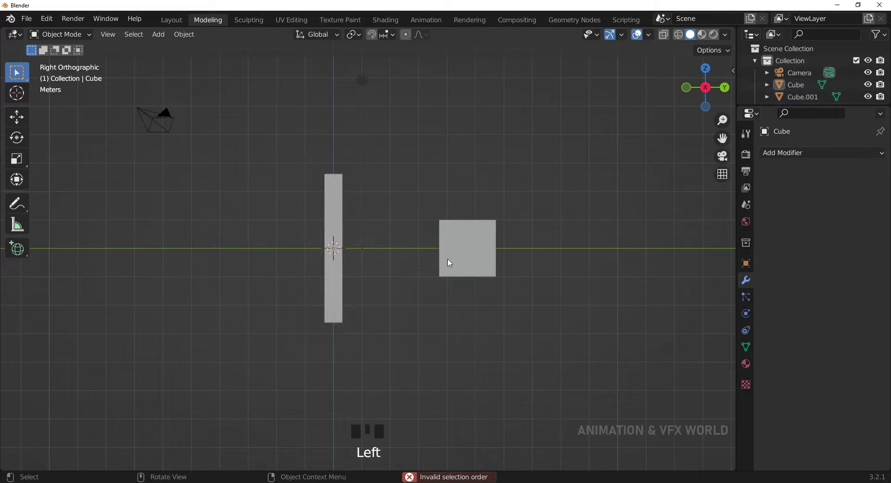
{"action": "left_click", "coordinate": [473, 243]}
{"action": "left_click", "coordinate": [338, 217]}
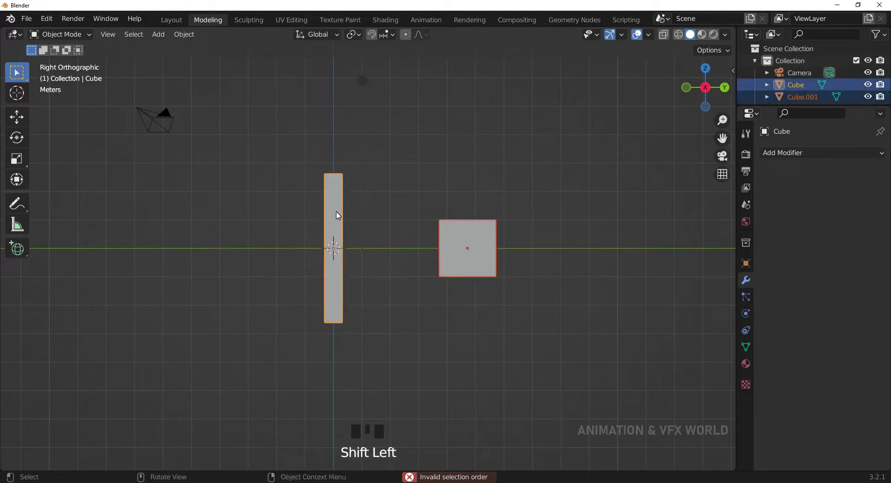
- Join both into one mesh with Ctrl+J, then link a panel corner to a cube corner with a new edge (F)
{"action": "key", "text": "ctrl+j"}
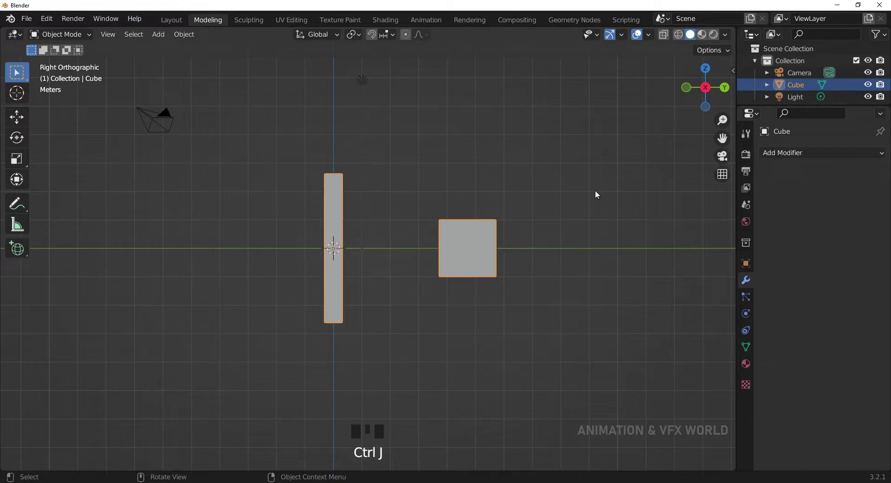
{"action": "left_click", "coordinate": [525, 223]}
{"action": "left_click", "coordinate": [487, 248]}
{"action": "key", "text": "g"}
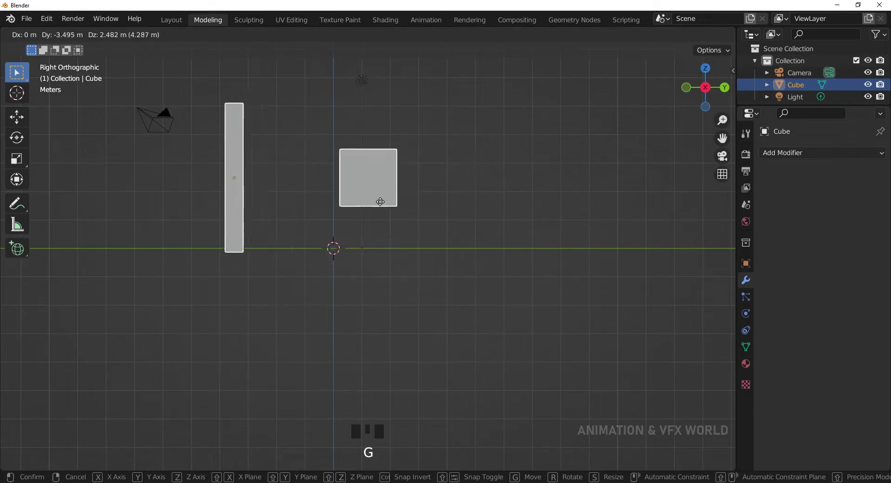
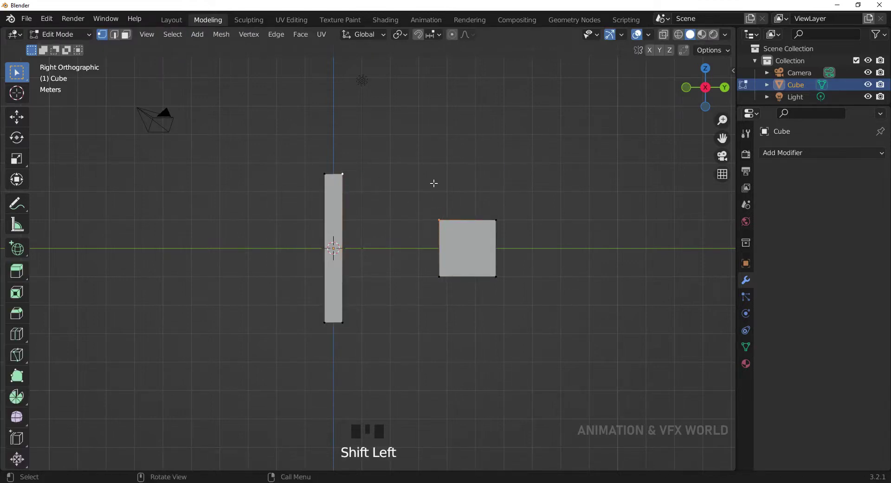
{"action": "key", "text": "f"}
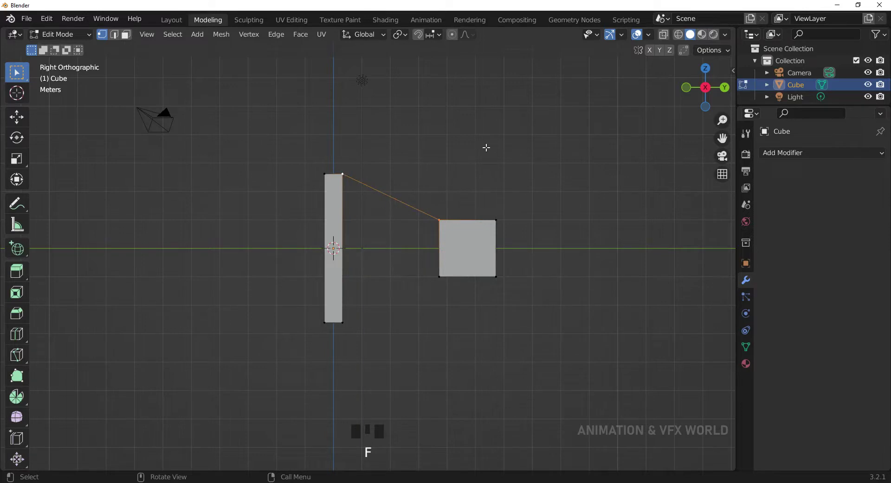